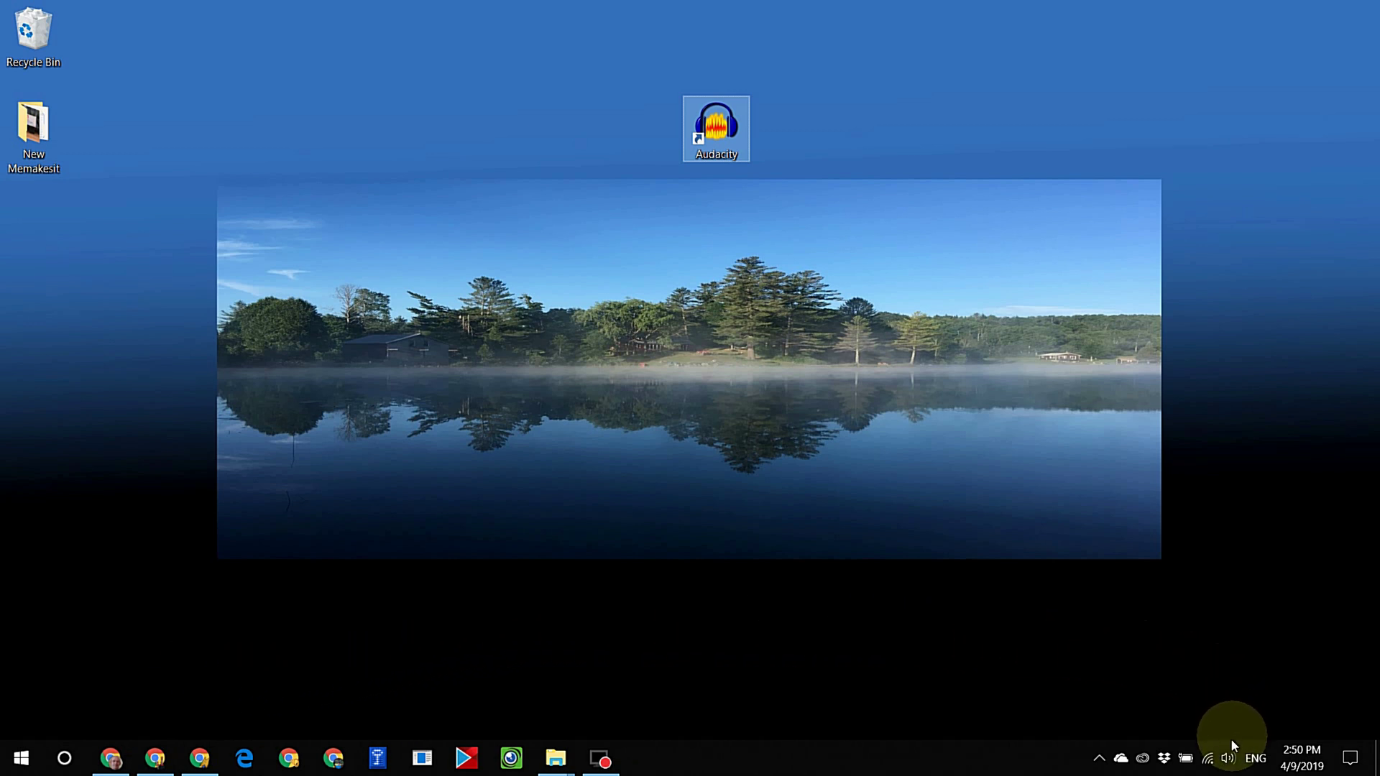
# Bring up the sound icon's context menu from the system tray speaker.
pyautogui.rightClick(1233, 762)
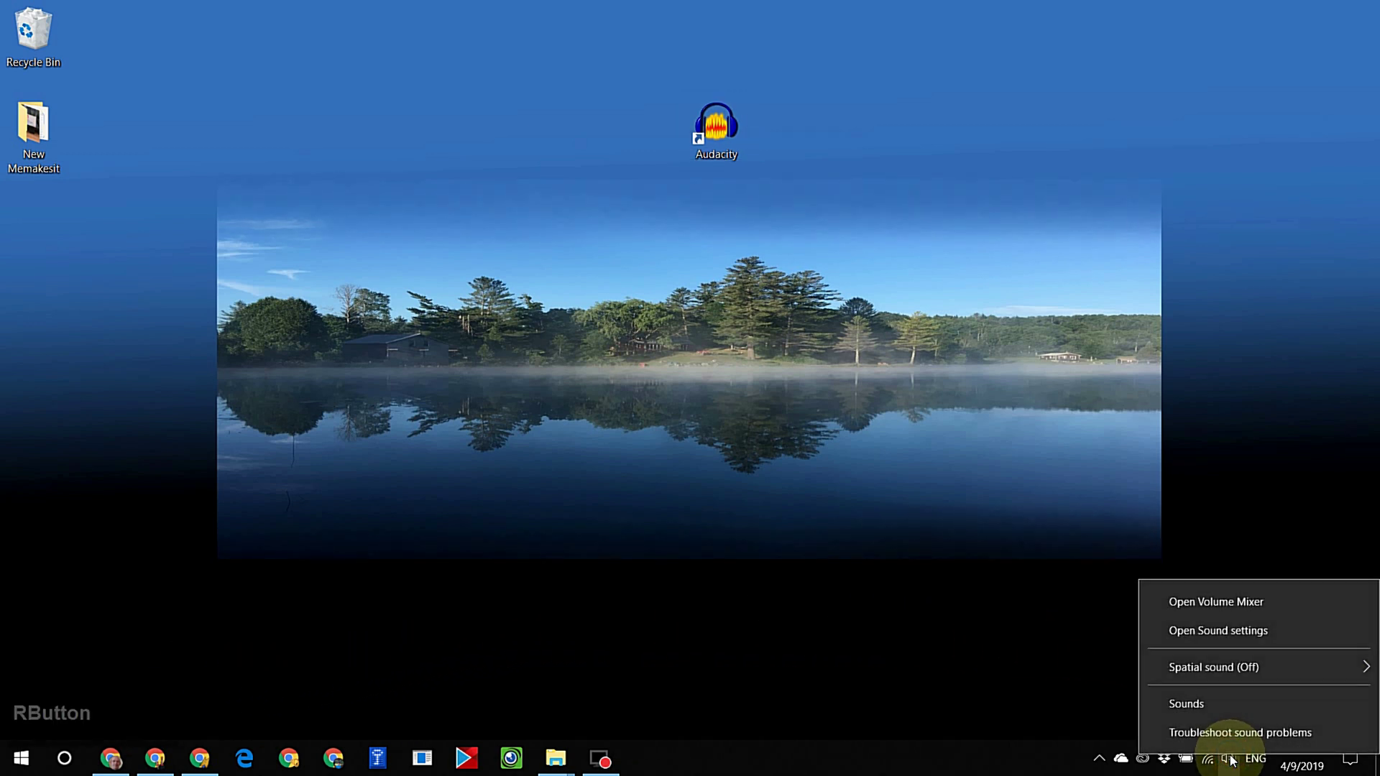
# Enable the disabled microphone in the Recording devices list and reopen its options menu.
pyautogui.click(1218, 713)
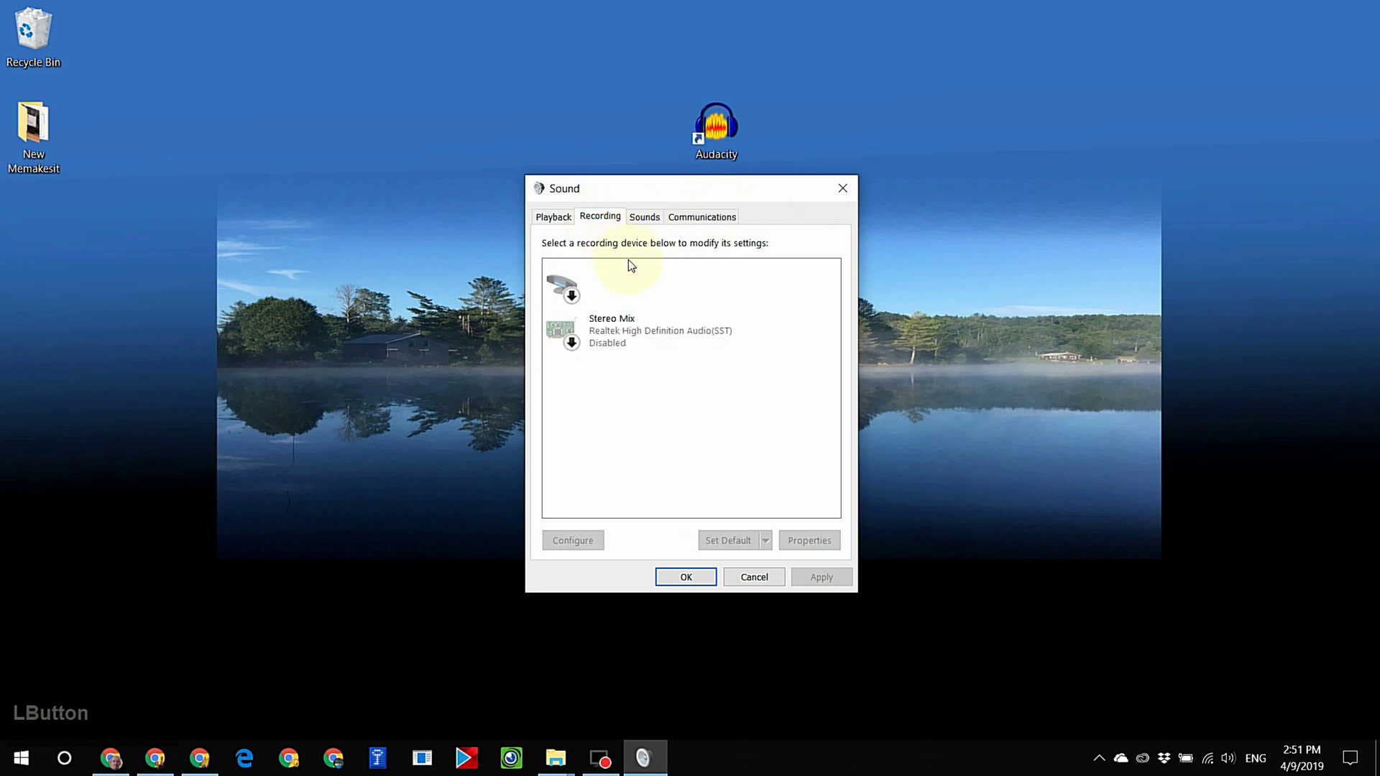
pyautogui.rightClick(631, 291)
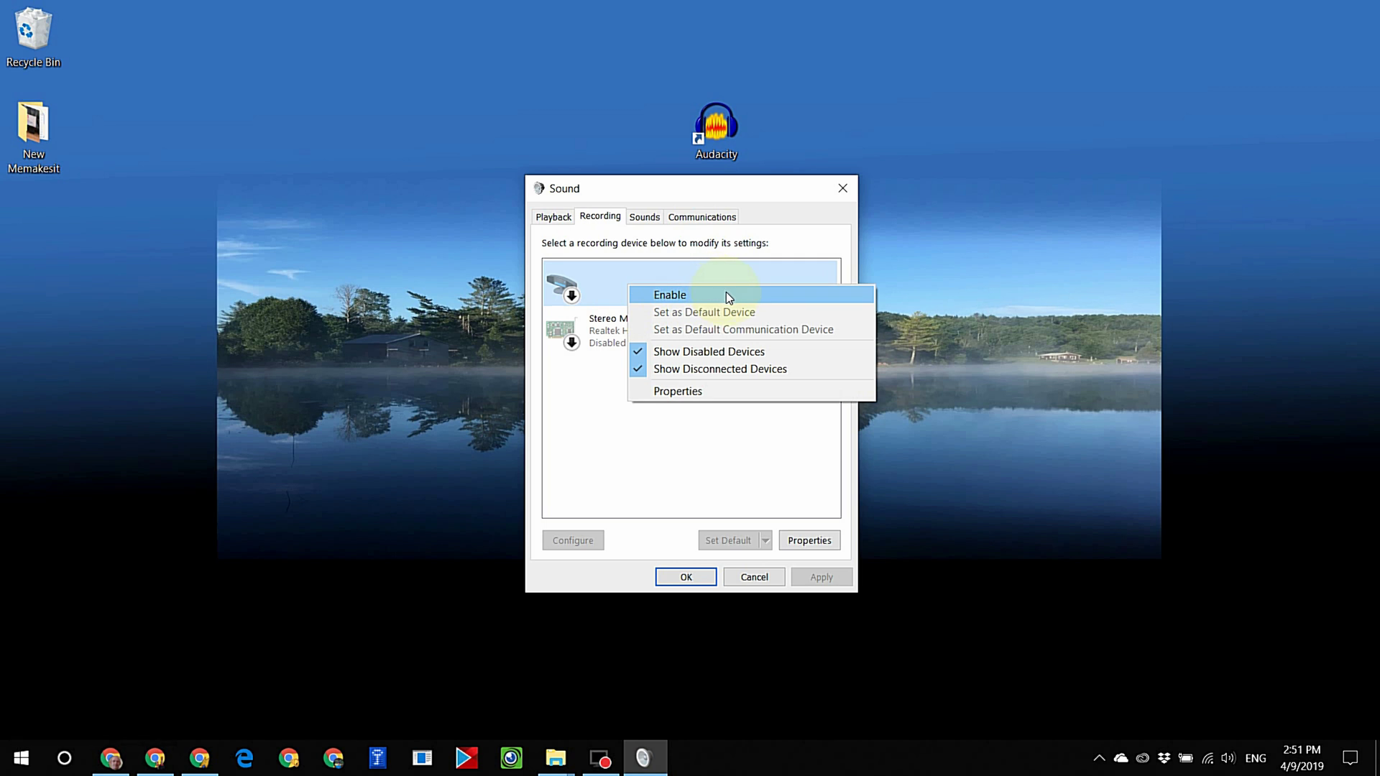
pyautogui.click(732, 297)
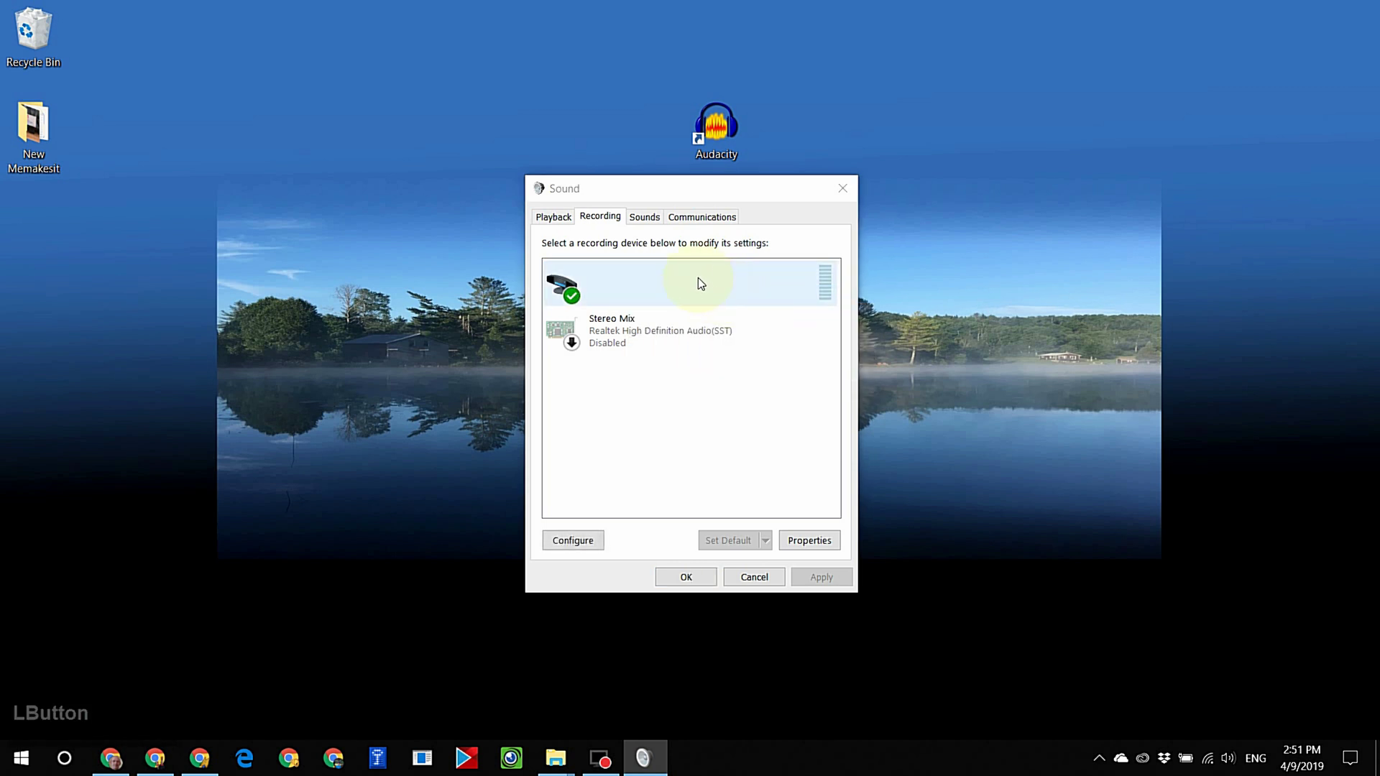
pyautogui.rightClick(704, 281)
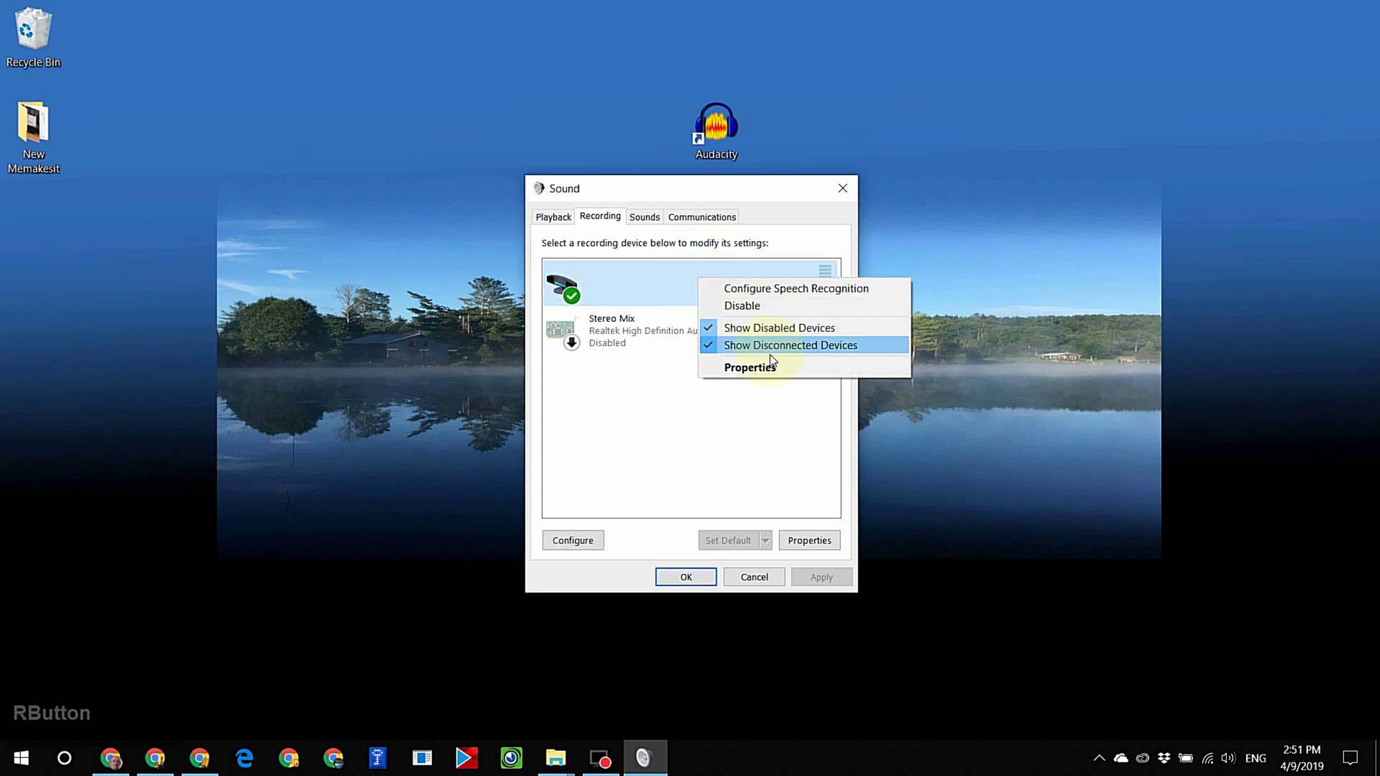
# Show the microphone's Properties and go to its Listen options.
pyautogui.click(806, 375)
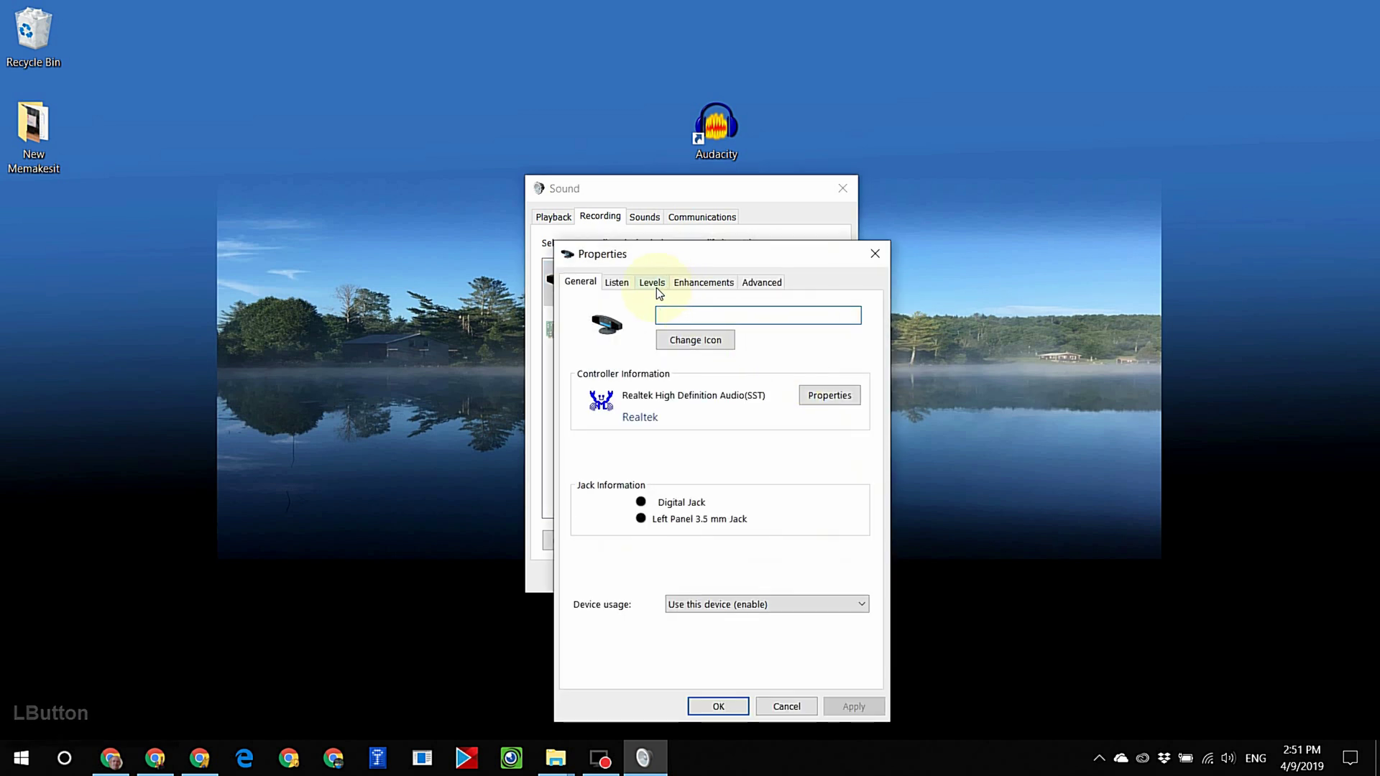
pyautogui.click(659, 288)
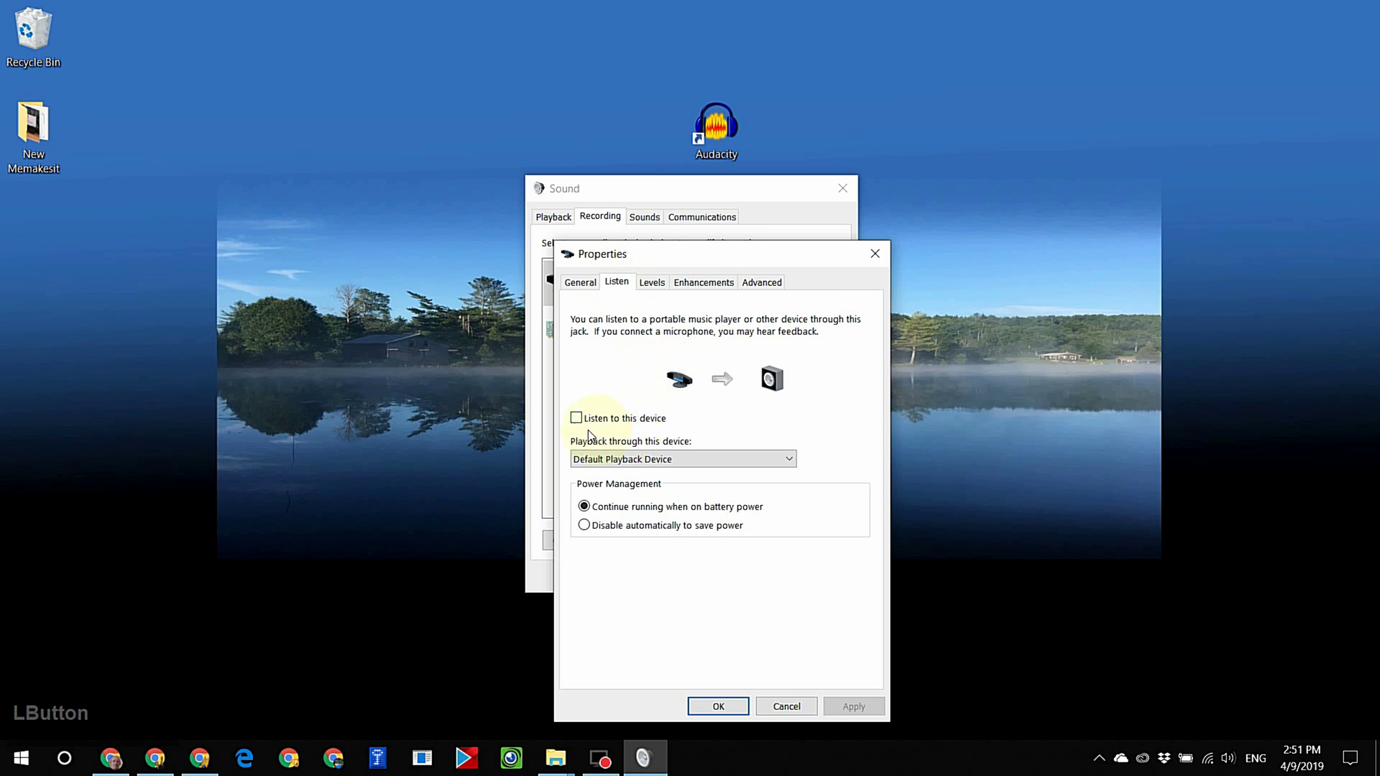
# Turn on 'Listen to this device' for the microphone and apply the change.
pyautogui.click(582, 423)
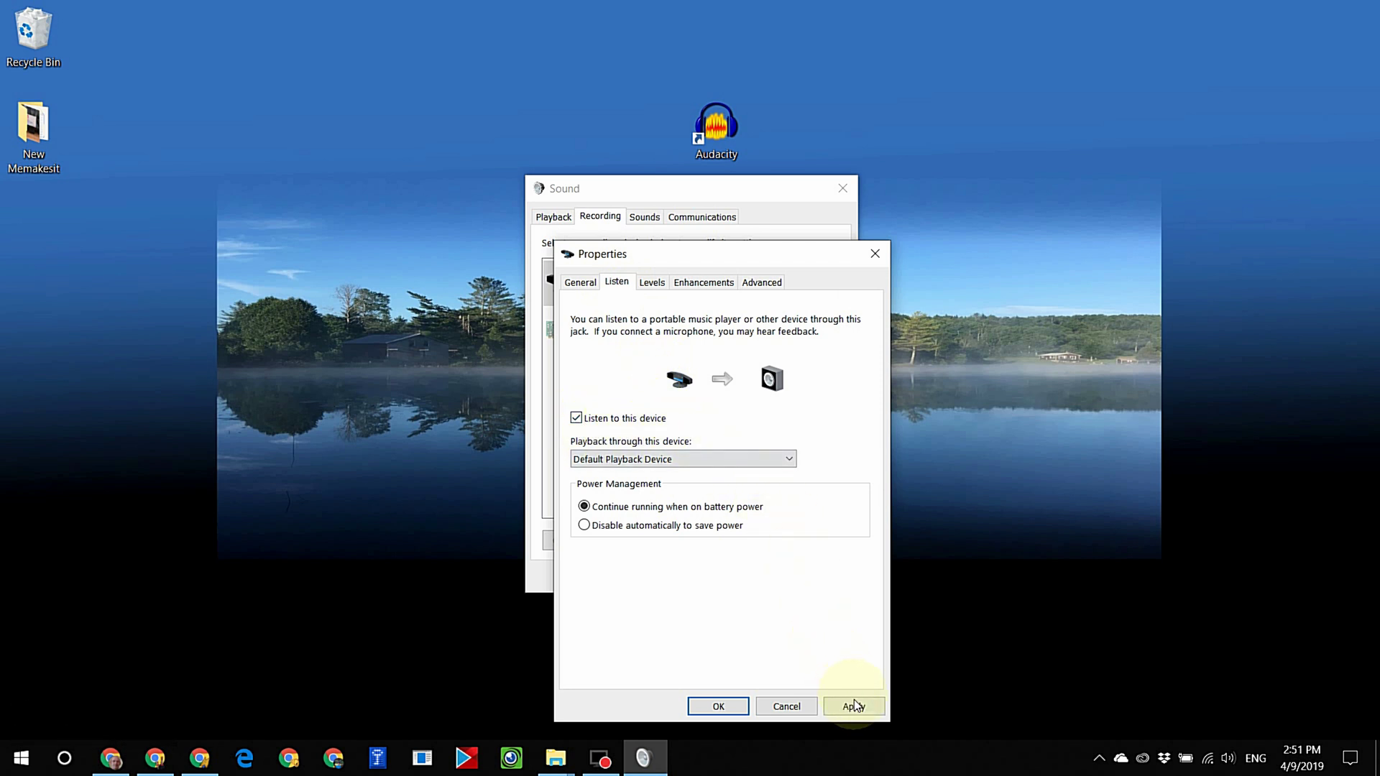
pyautogui.click(868, 708)
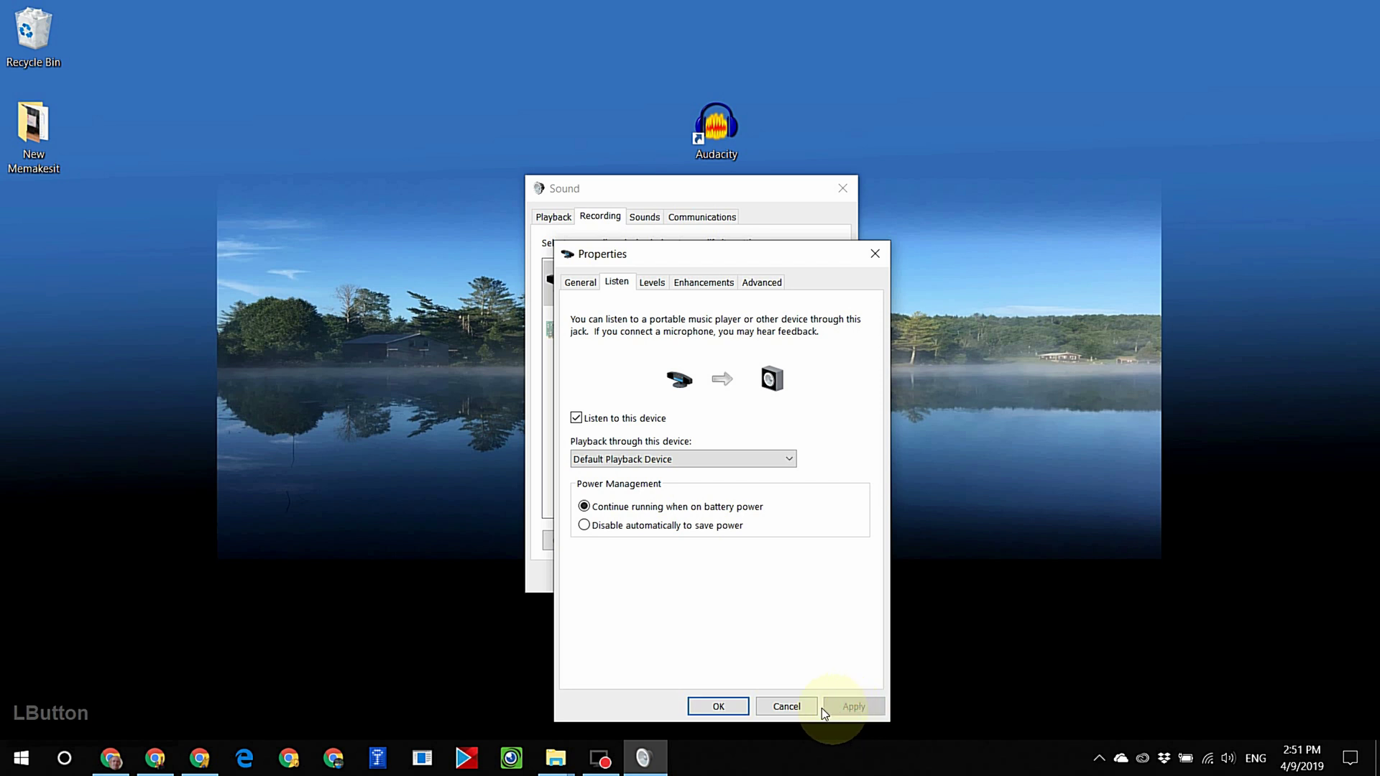